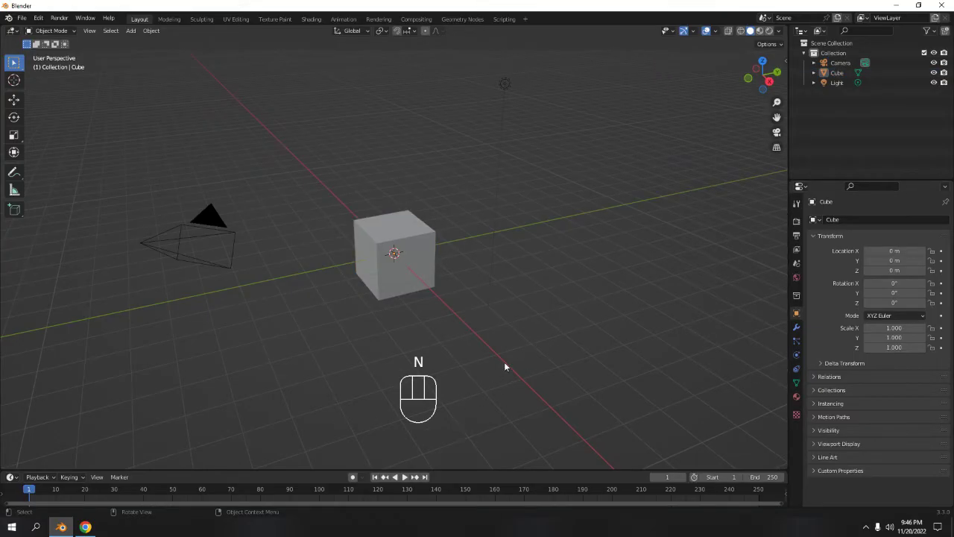
- Delete the default cube, camera and light, then face the empty scene from the front view
{"action": "left_click", "coordinate": [511, 364]}
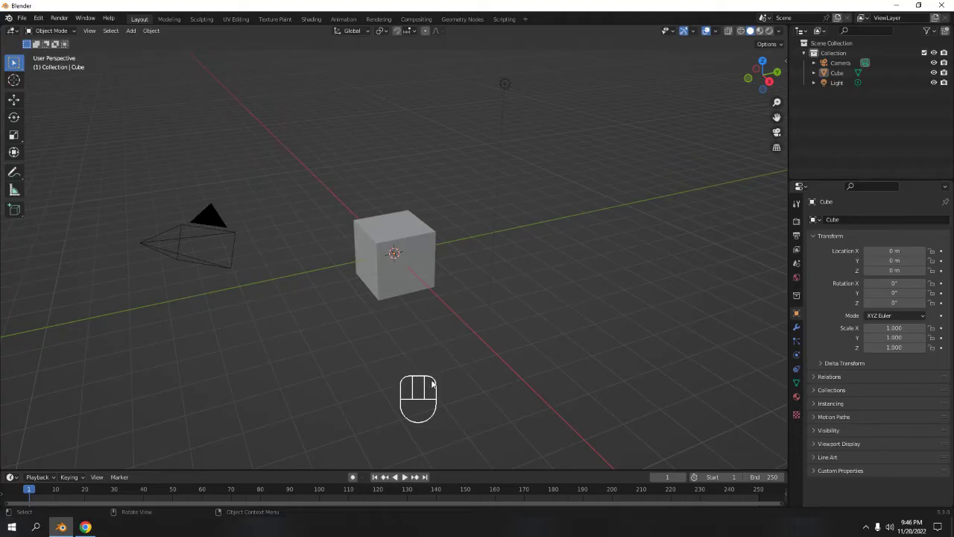
{"action": "key", "text": "s"}
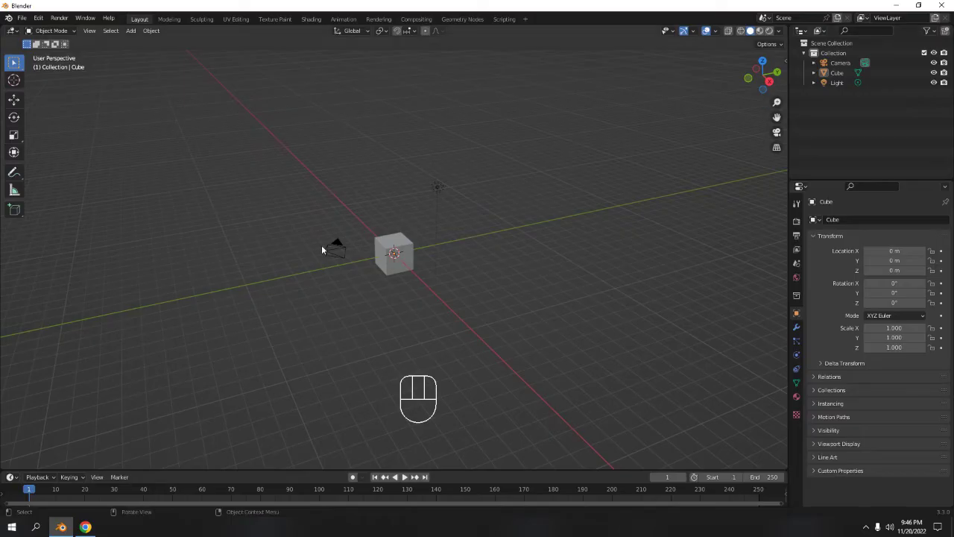
{"action": "key", "text": "a"}
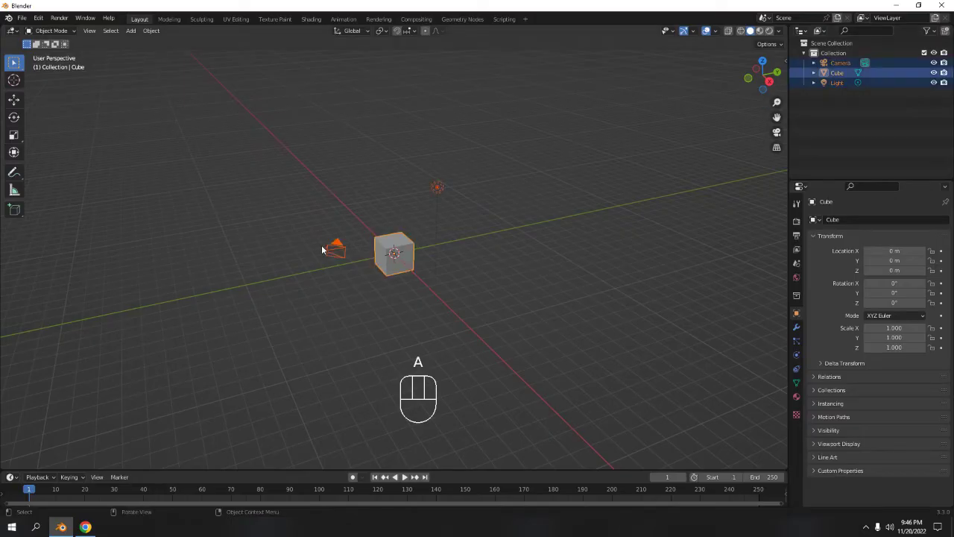
{"action": "key", "text": "Delete"}
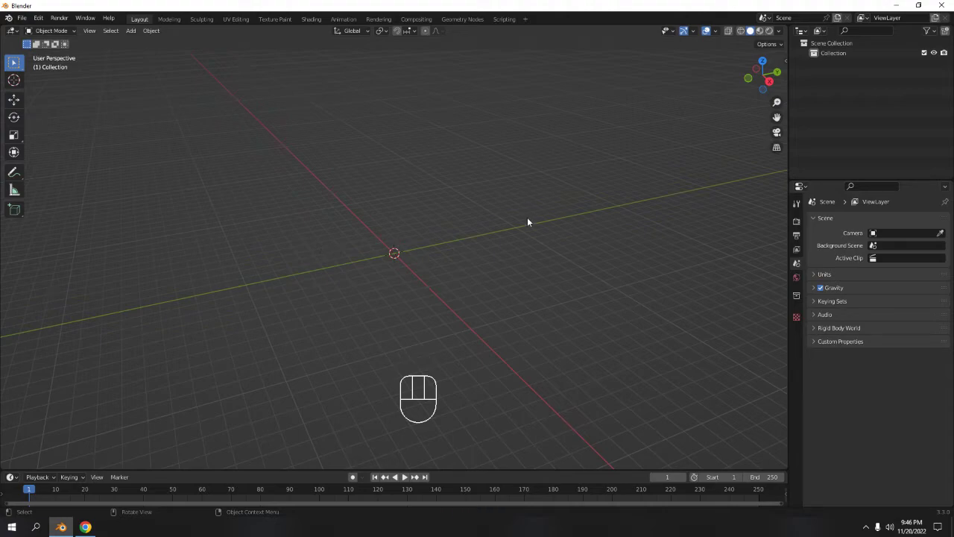
{"action": "key", "text": "KP_1"}
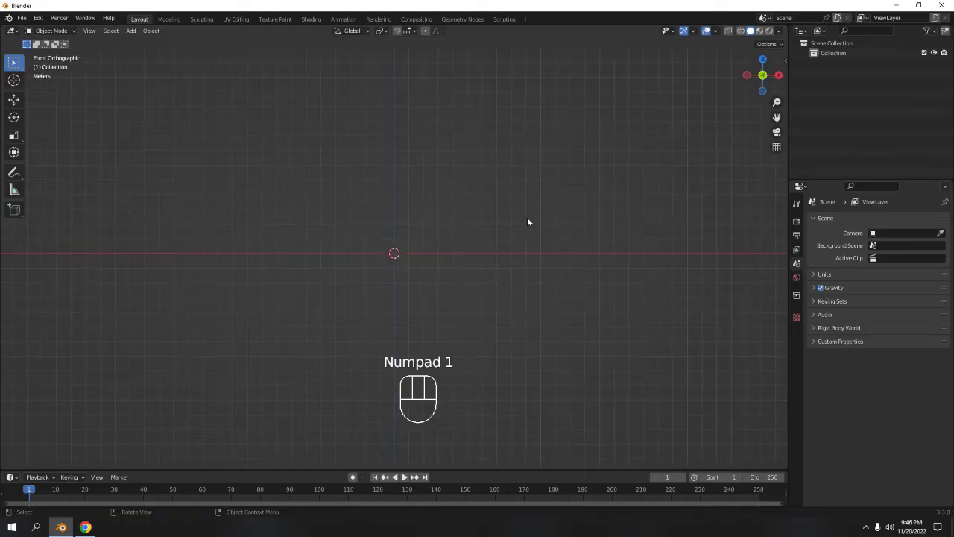
- Add a UV sphere at the origin and enter Edit Mode on it
{"action": "key", "text": "shift+a"}
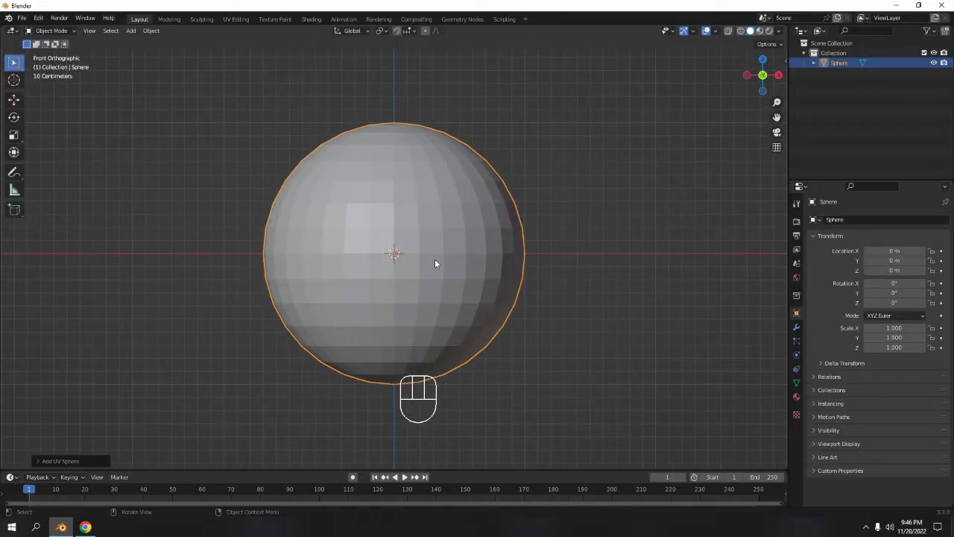
{"action": "key", "text": "Tab"}
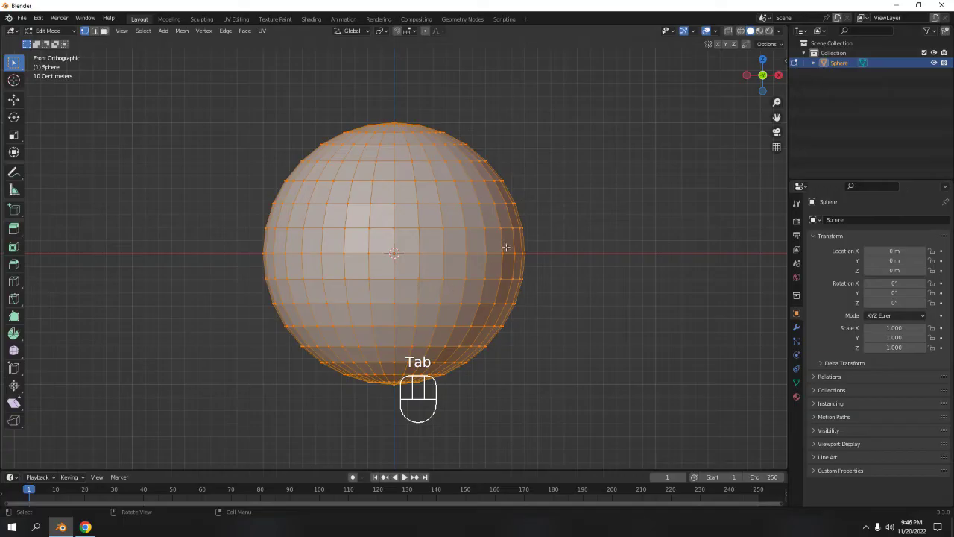
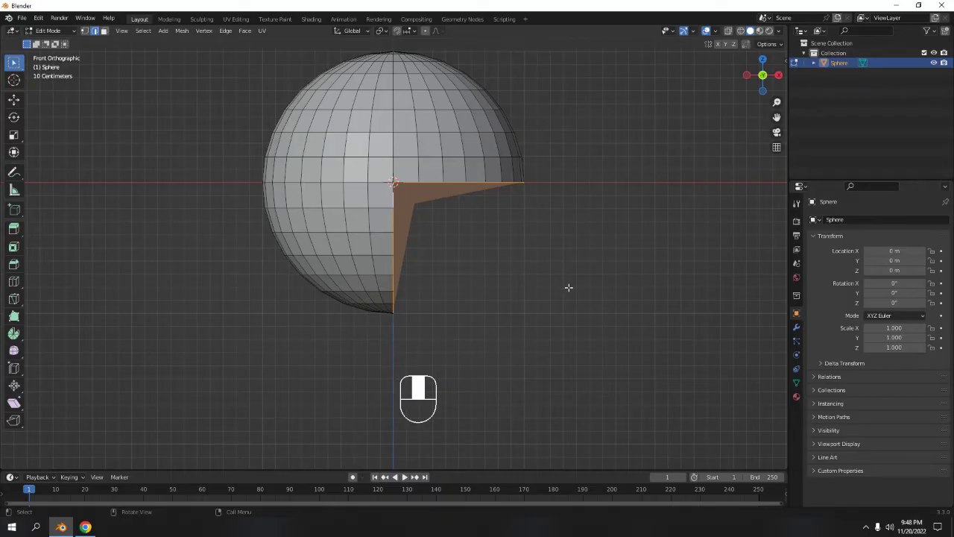
- Remove the quarter wedge of faces to form the mouth and return to Object Mode
{"action": "key", "text": "ctrl+z"}
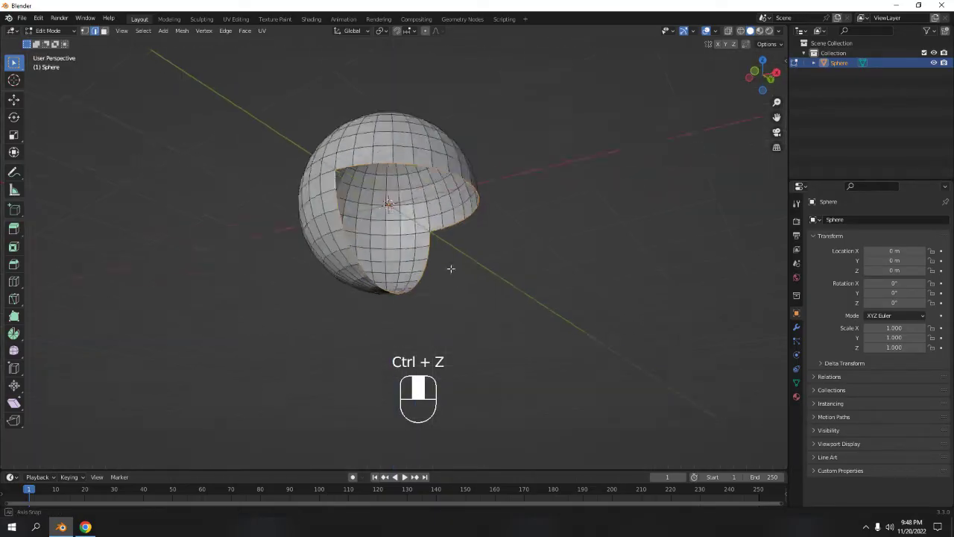
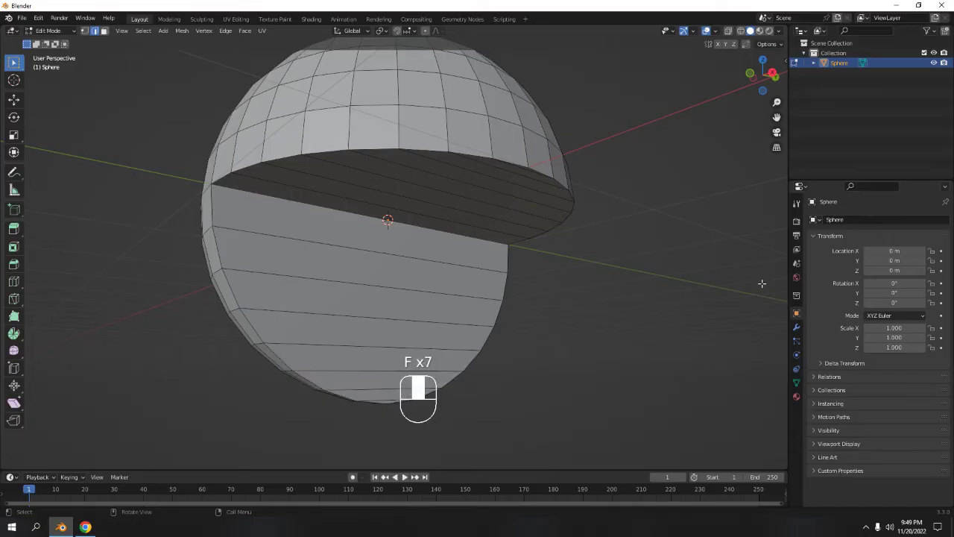
{"action": "key", "text": "Tab"}
- Orbit around the sphere to inspect the cut-out mouth
{"action": "left_click_drag", "start_coordinate": [558, 297], "coordinate": [525, 284]}
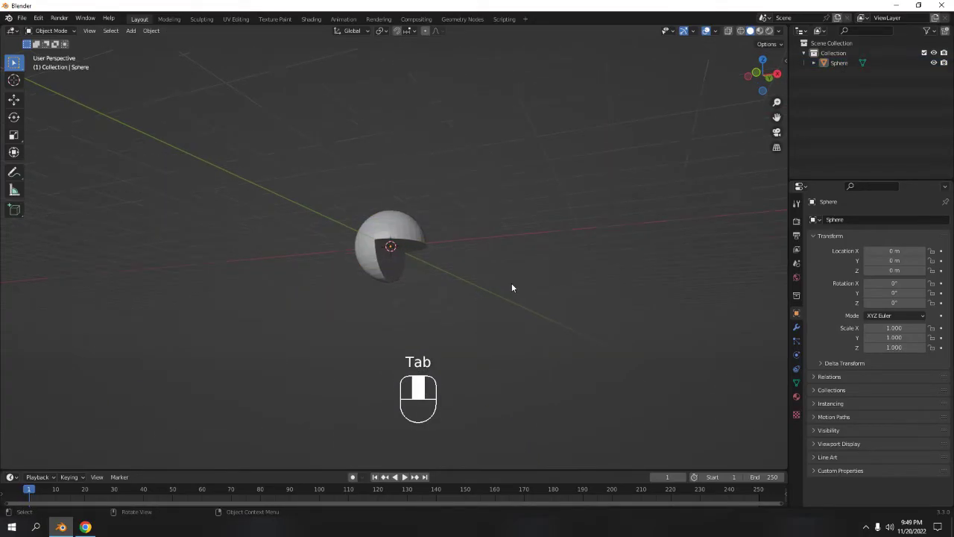
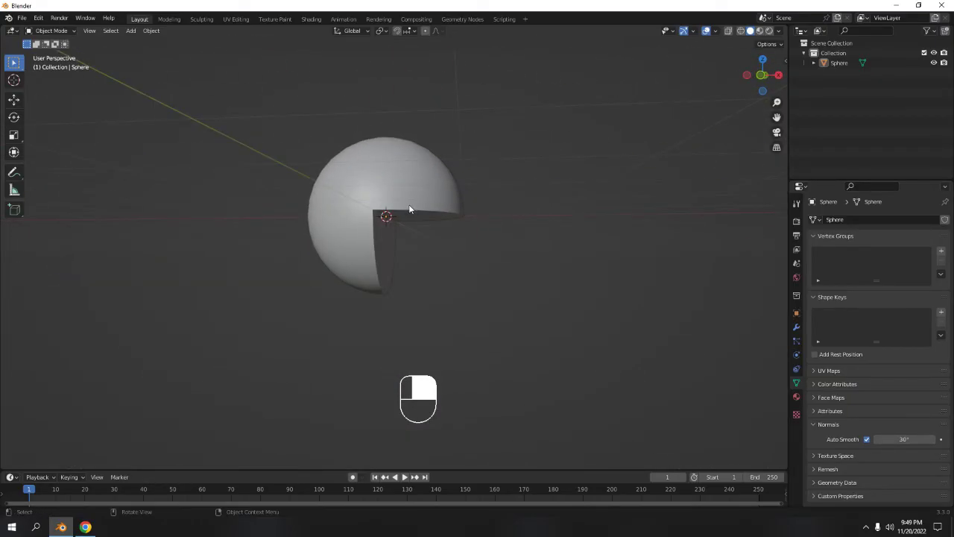
- From the front view, rotate the Pac-Man sphere so its mouth faces right
{"action": "key", "text": "KP_1"}
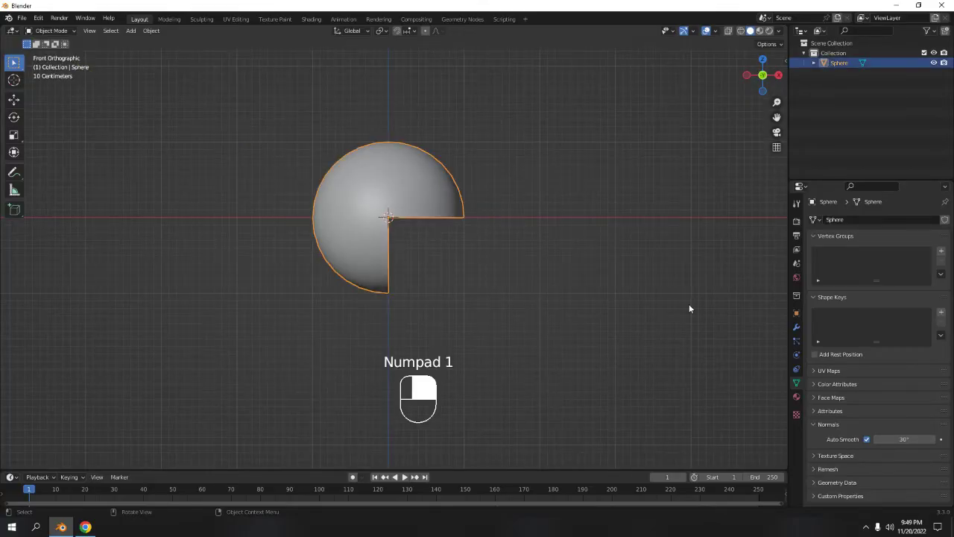
{"action": "key", "text": "r"}
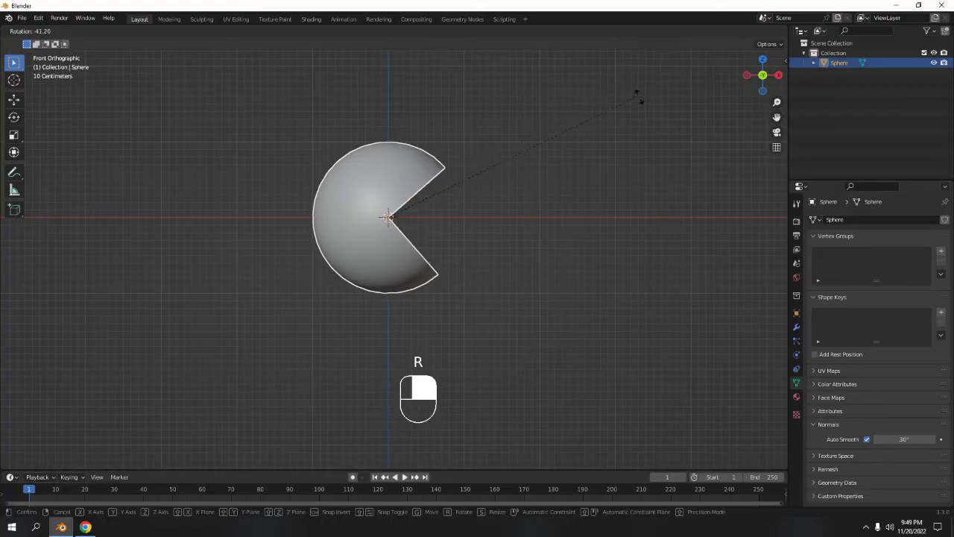
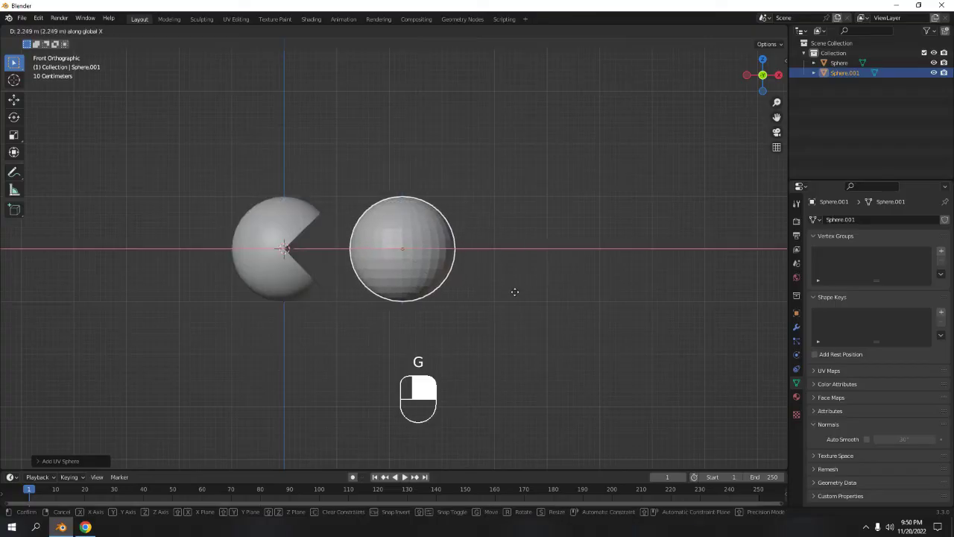
- Scale the second sphere down to a small dot positioned in front of Pac-Man's mouth
{"action": "key", "text": "s"}
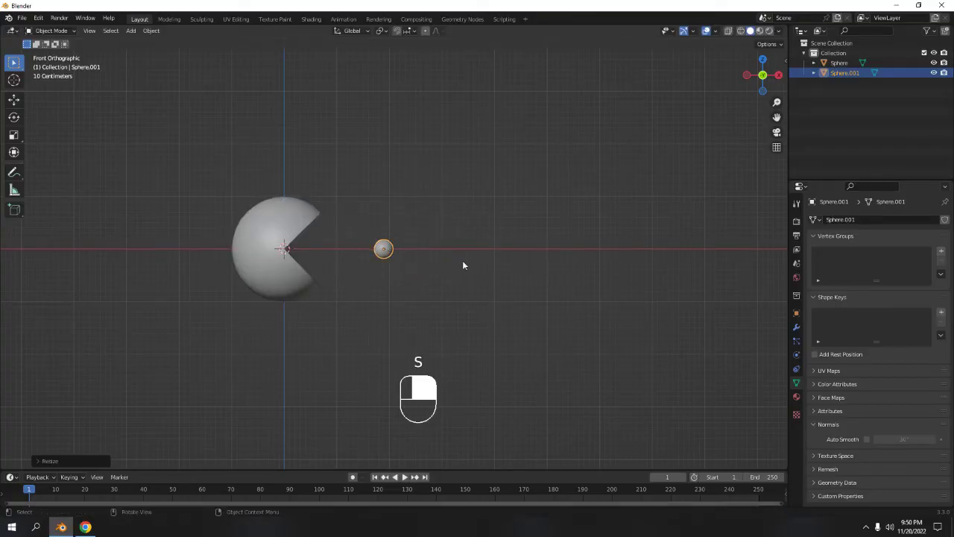
{"action": "key", "text": "g"}
{"action": "key", "text": "s"}
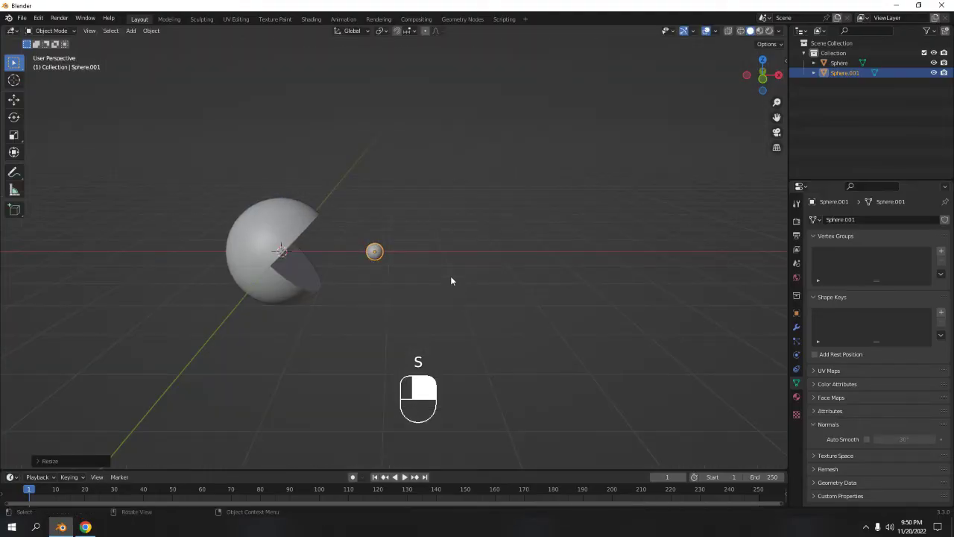
{"action": "key", "text": "KP_1"}
- Adjust the dot's Array modifier to four copies along X with wider spacing
{"action": "left_click_drag", "start_coordinate": [453, 278], "coordinate": [511, 253]}
{"action": "left_click_drag", "start_coordinate": [511, 253], "coordinate": [794, 328]}
{"action": "left_click_drag", "start_coordinate": [840, 270], "coordinate": [829, 238]}
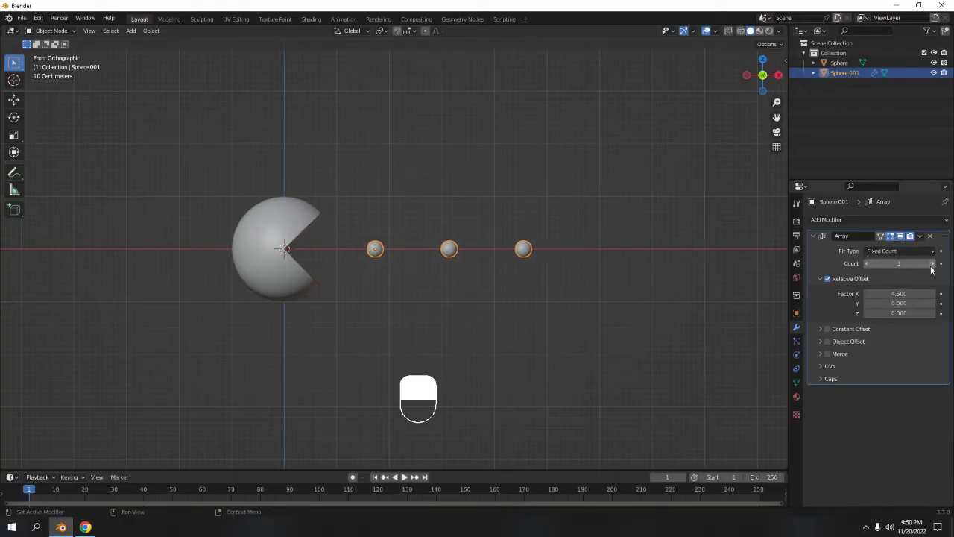
{"action": "left_click_drag", "start_coordinate": [631, 228], "coordinate": [392, 247]}
{"action": "left_click_drag", "start_coordinate": [390, 248], "coordinate": [659, 285]}
{"action": "key", "text": "shift+d"}
{"action": "left_click_drag", "start_coordinate": [659, 284], "coordinate": [936, 267]}
{"action": "key", "text": "ctrl+z"}
{"action": "left_click_drag", "start_coordinate": [937, 268], "coordinate": [827, 263]}
{"action": "middle_click", "coordinate": [827, 263]}
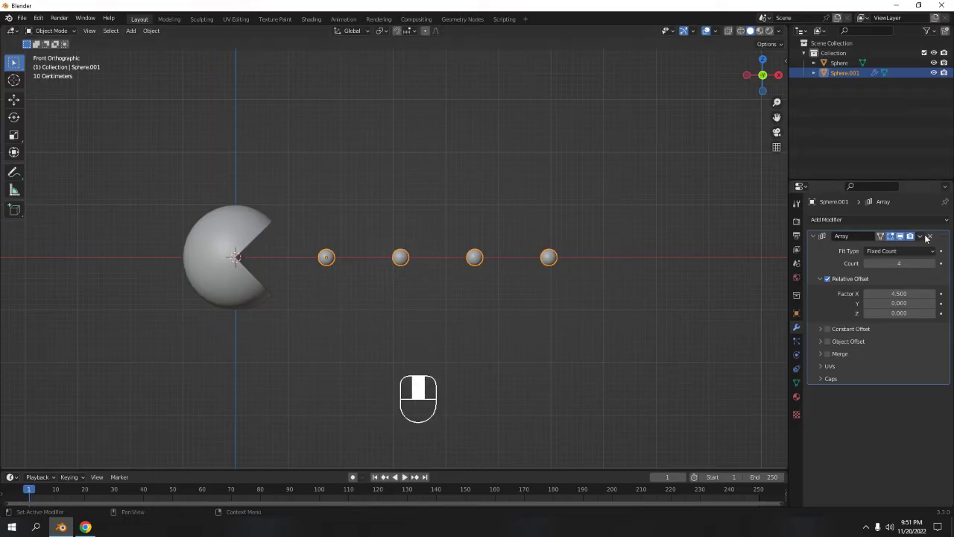
- Apply the Array modifier so the row of dots becomes real mesh geometry
{"action": "left_click_drag", "start_coordinate": [924, 238], "coordinate": [612, 222]}
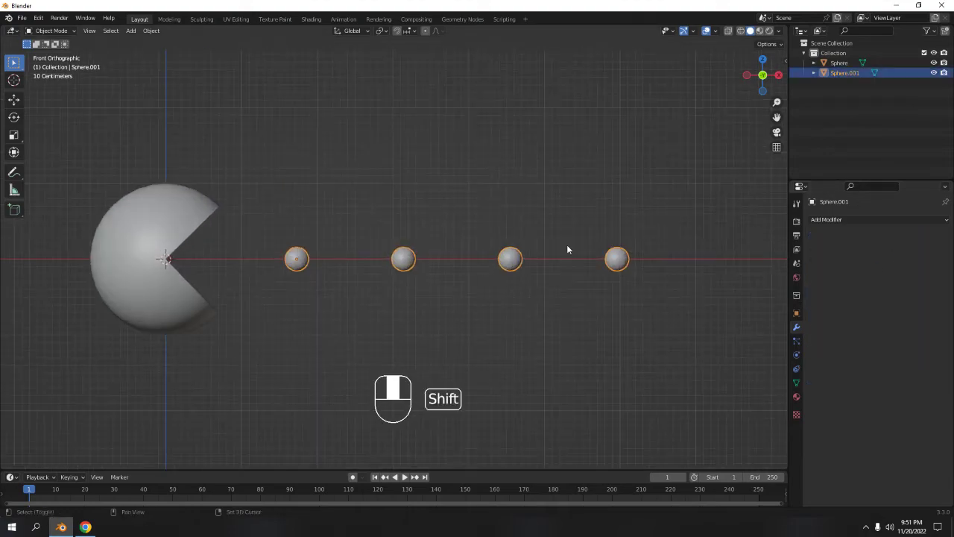
{"action": "key", "text": "Tab"}
{"action": "left_click_drag", "start_coordinate": [560, 271], "coordinate": [385, 268]}
- In Edit Mode, select only the last dot with Select Linked and scale it up about 1.5 times
{"action": "key", "text": "Tab"}
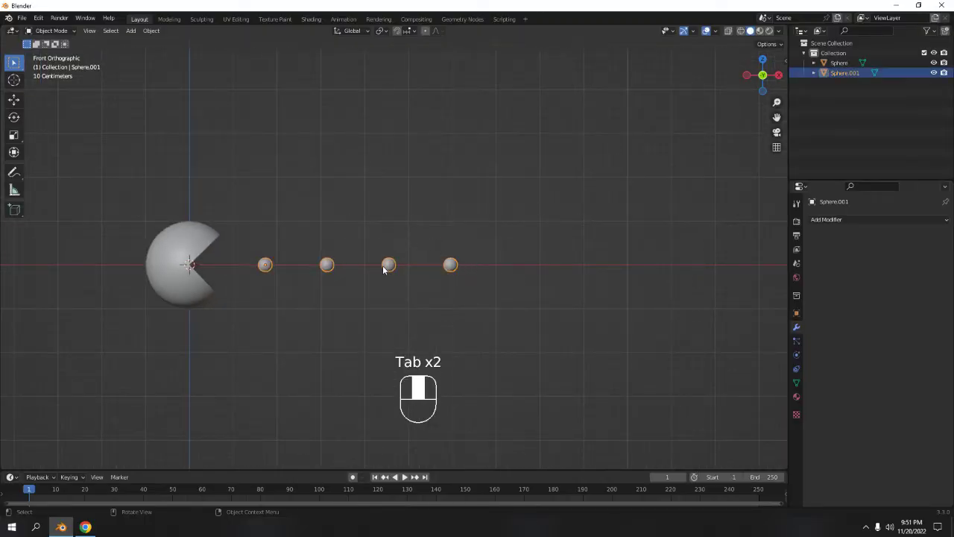
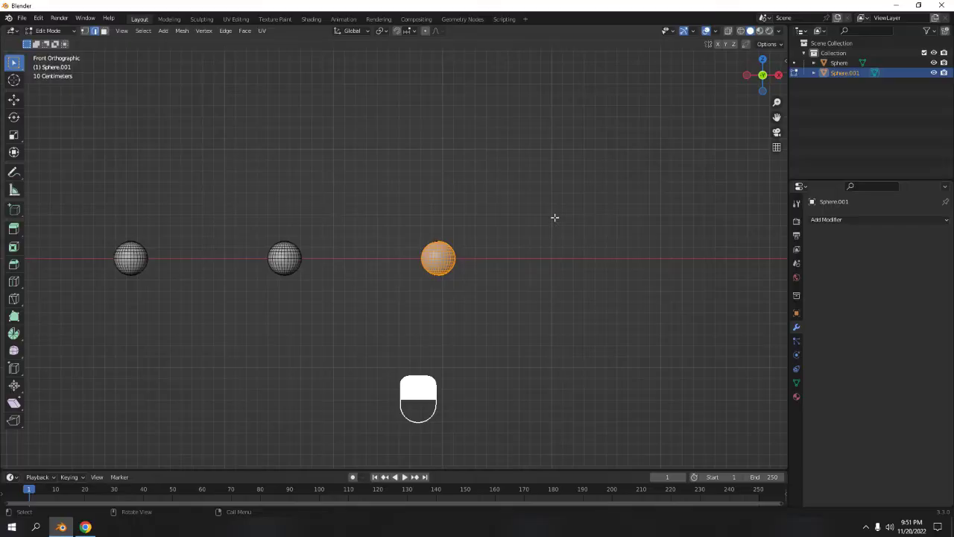
{"action": "key", "text": "l"}
{"action": "key", "text": "l"}
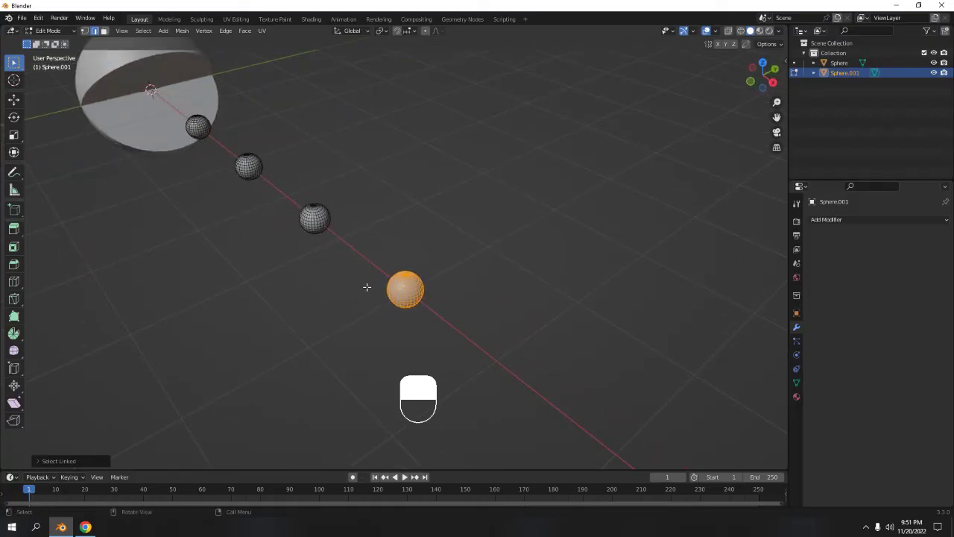
{"action": "key", "text": "KP_1"}
{"action": "key", "text": "s"}
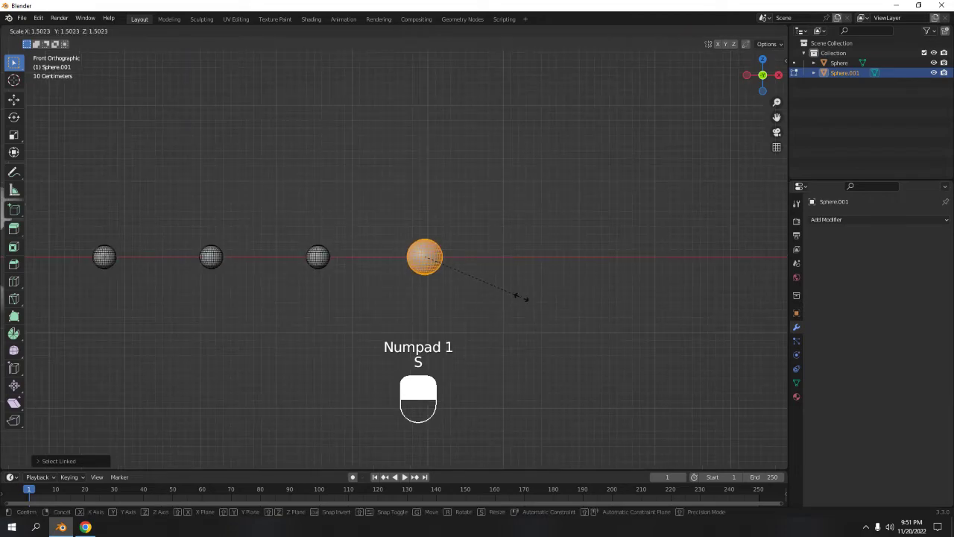
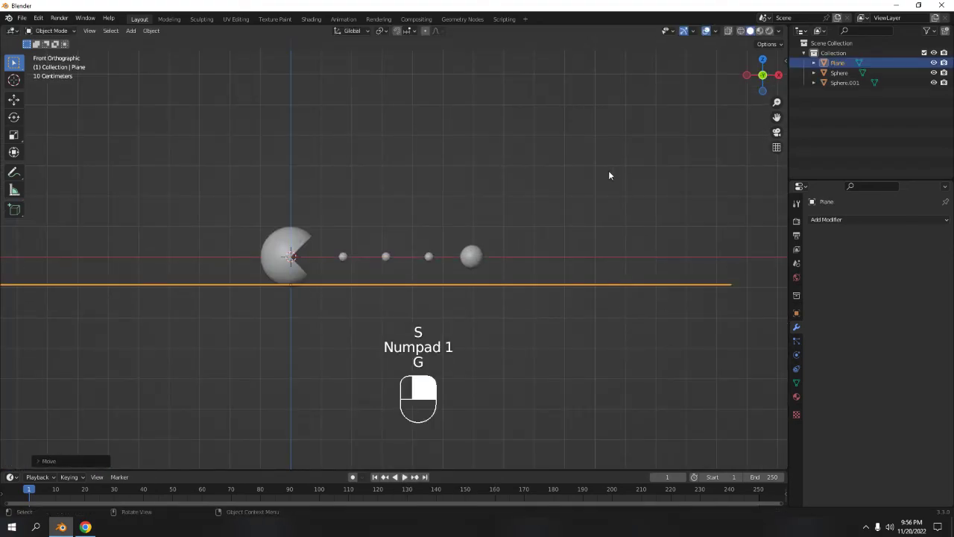
- Switch the viewport to Rendered shading and orbit to look down on Pac-Man and the floor
{"action": "left_click", "coordinate": [605, 164]}
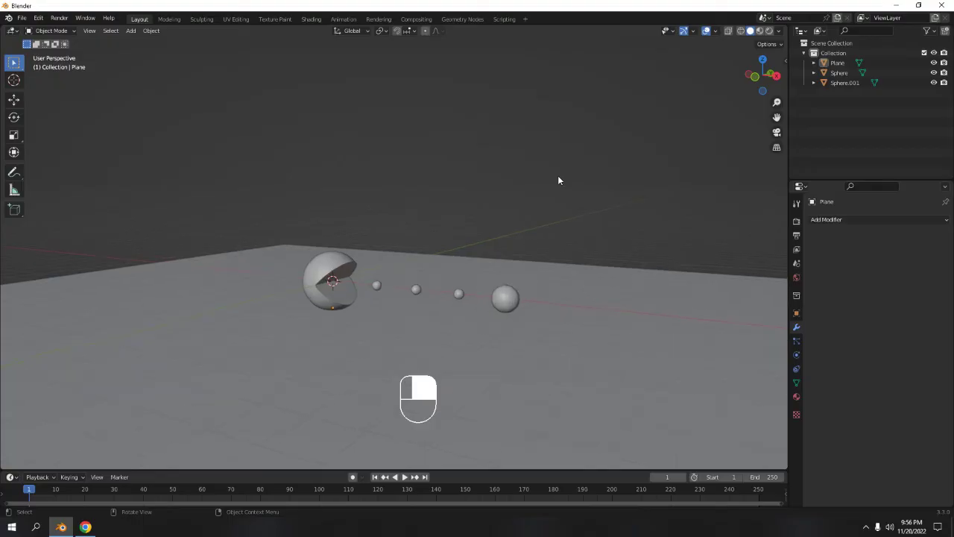
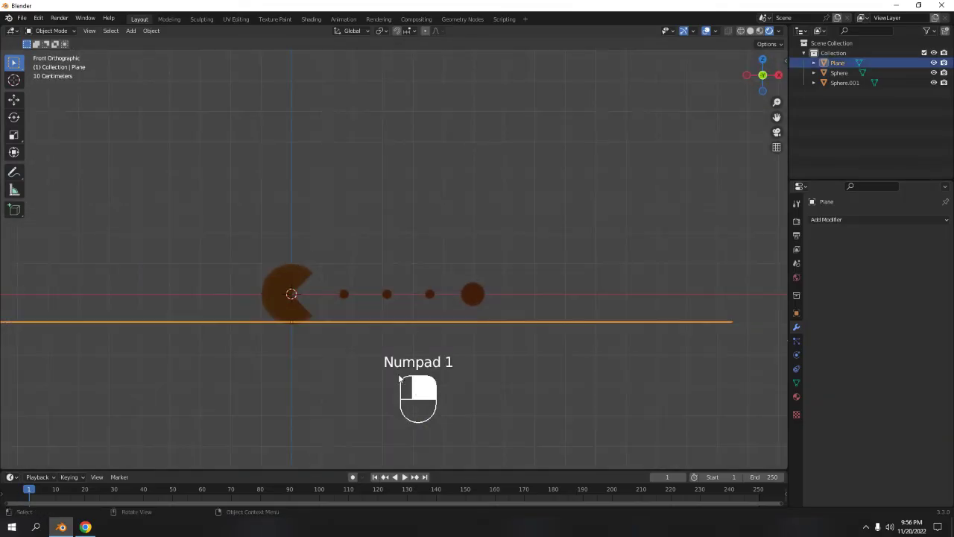
{"action": "key", "text": "g"}
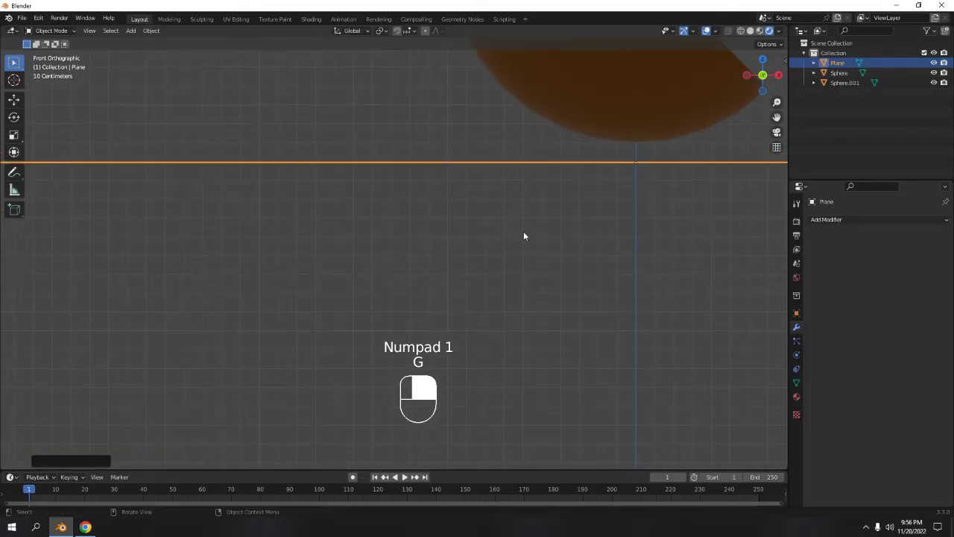
{"action": "left_click_drag", "start_coordinate": [563, 234], "coordinate": [648, 202]}
{"action": "left_click", "coordinate": [538, 146]}
{"action": "left_click_drag", "start_coordinate": [466, 188], "coordinate": [417, 147]}
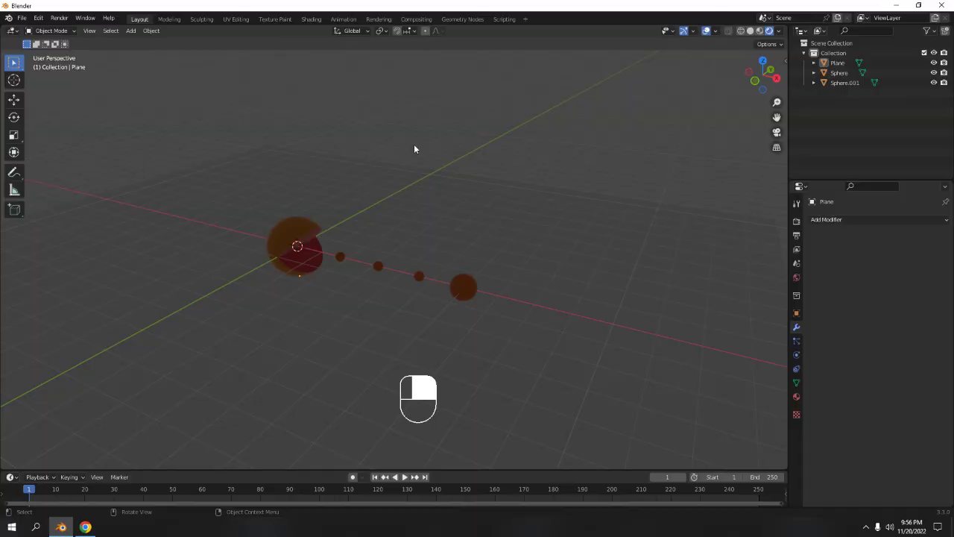
- Add an area light, lift it above Pac-Man and scale it larger
{"action": "key", "text": "shift+a"}
{"action": "left_click_drag", "start_coordinate": [416, 147], "coordinate": [423, 340]}
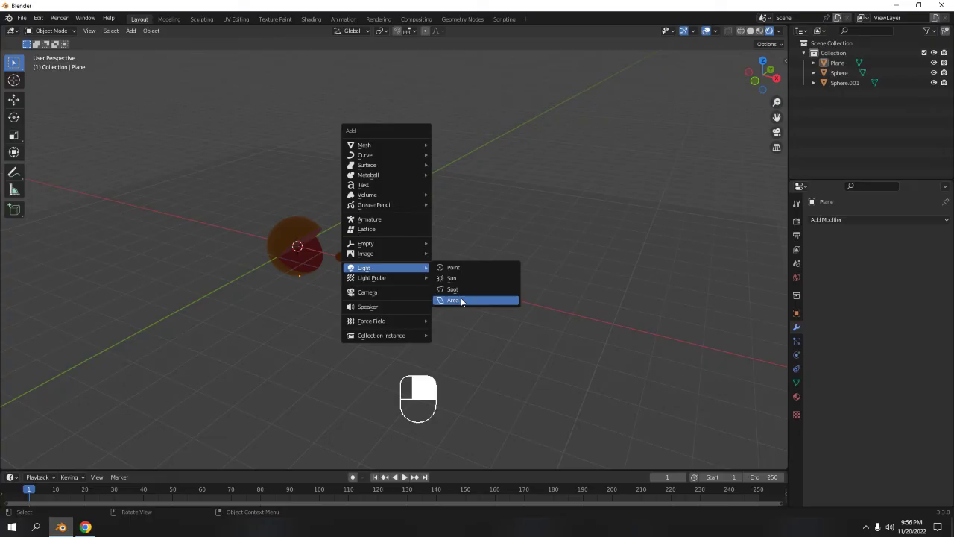
{"action": "key", "text": "g"}
{"action": "key", "text": "s"}
{"action": "left_click_drag", "start_coordinate": [801, 360], "coordinate": [892, 298]}
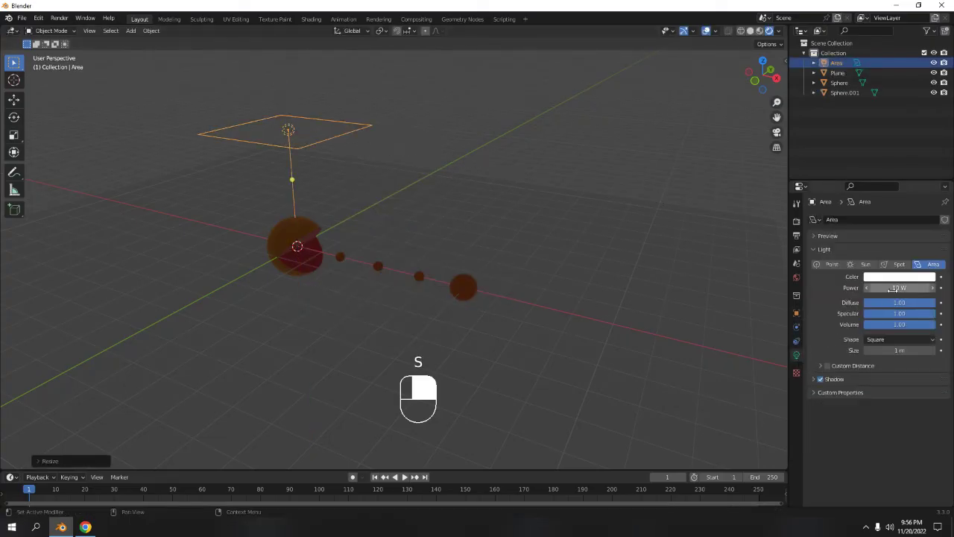
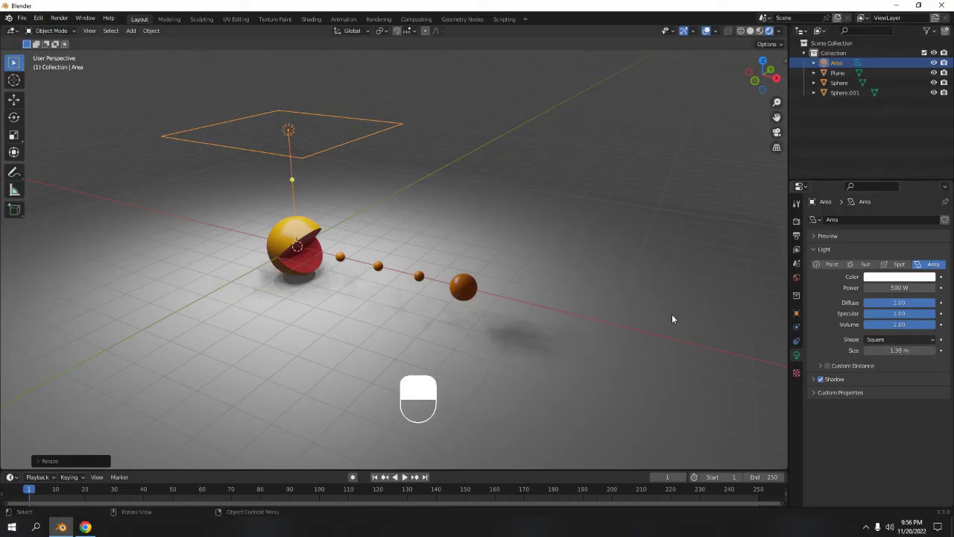
- Duplicate the 500 W area light again and move the copies around the Pac-Man sphere and floor
{"action": "key", "text": "g"}
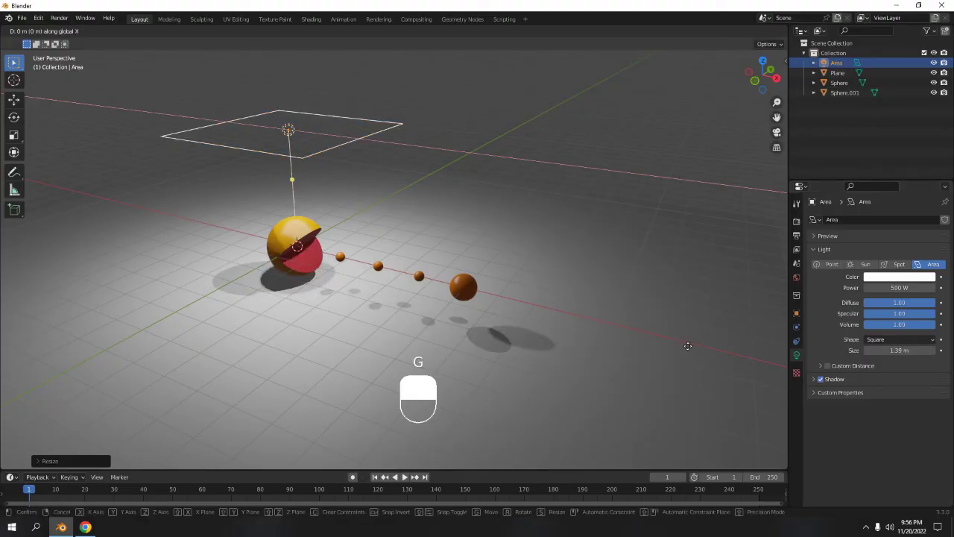
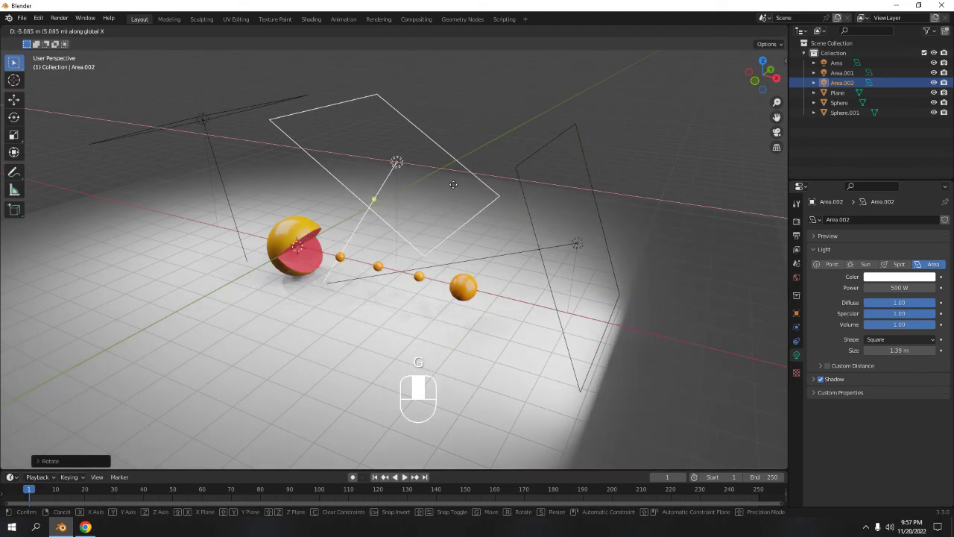
{"action": "key", "text": "g"}
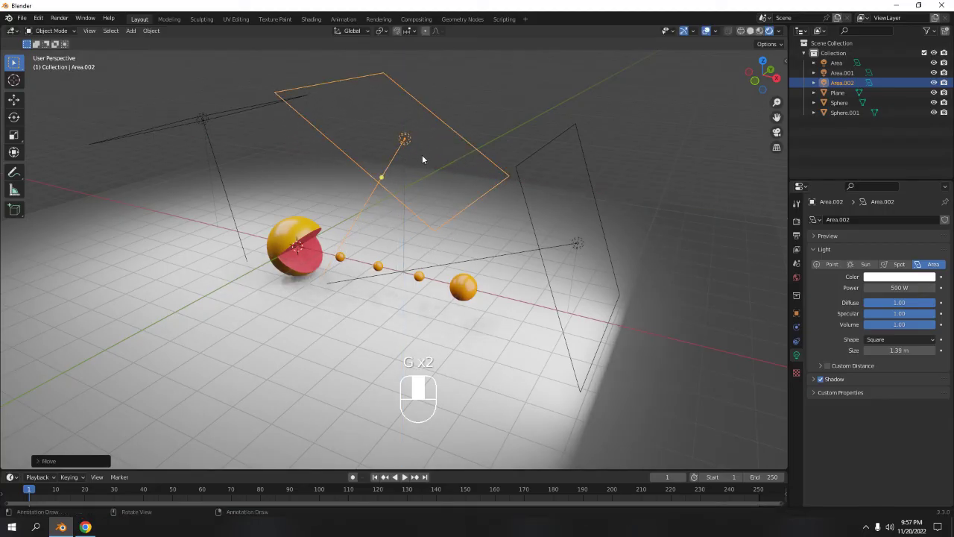
{"action": "key", "text": "shift+d"}
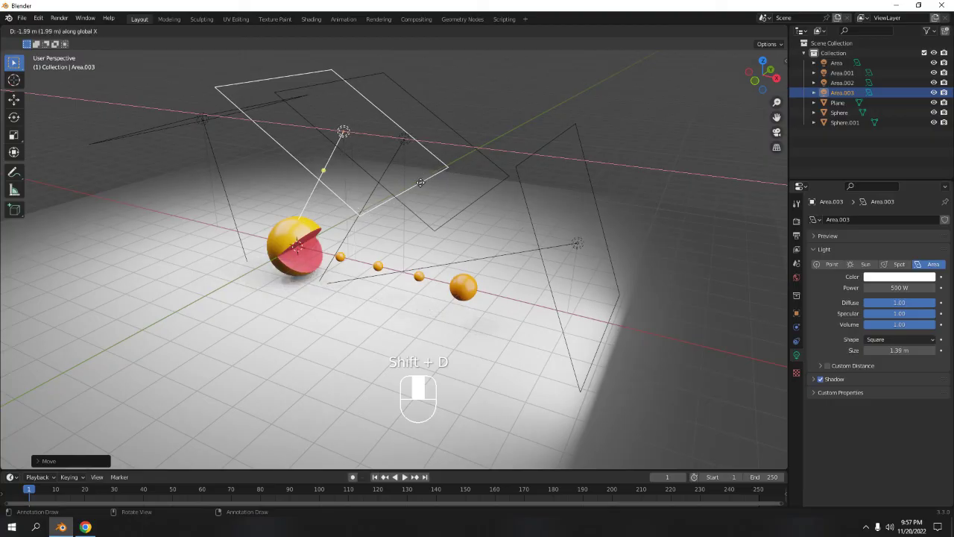